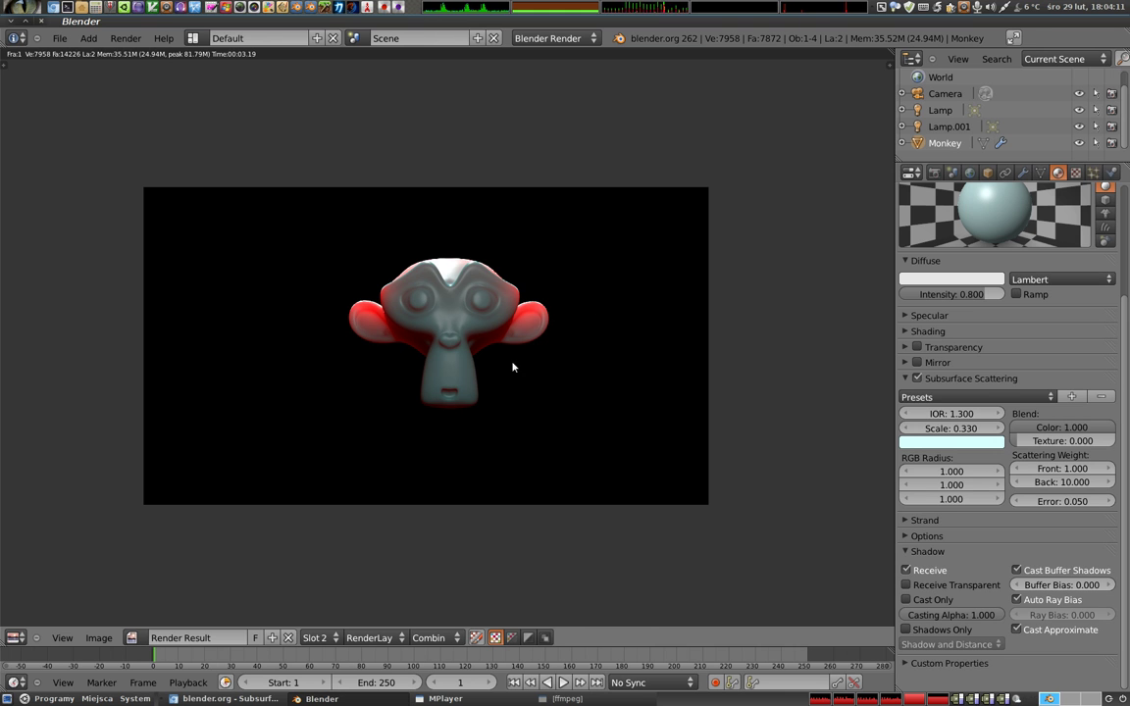
- Leave the render result and return to the 3D viewport
{"action": "key", "text": "Escape"}
- Add a plane, tilt and move it upright before the monkey, then view it through the camera
{"action": "key", "text": "shift+a"}
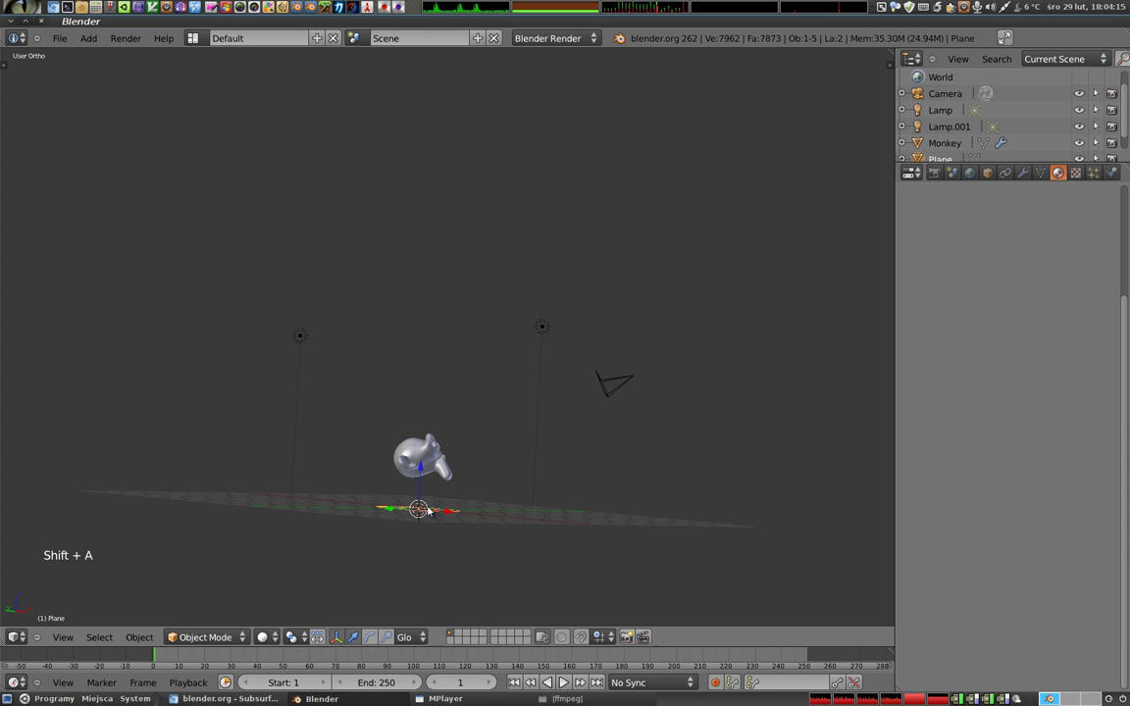
{"action": "key", "text": "r"}
{"action": "left_click", "coordinate": [360, 390]}
{"action": "key", "text": "g"}
{"action": "left_click", "coordinate": [492, 408]}
{"action": "key", "text": "r"}
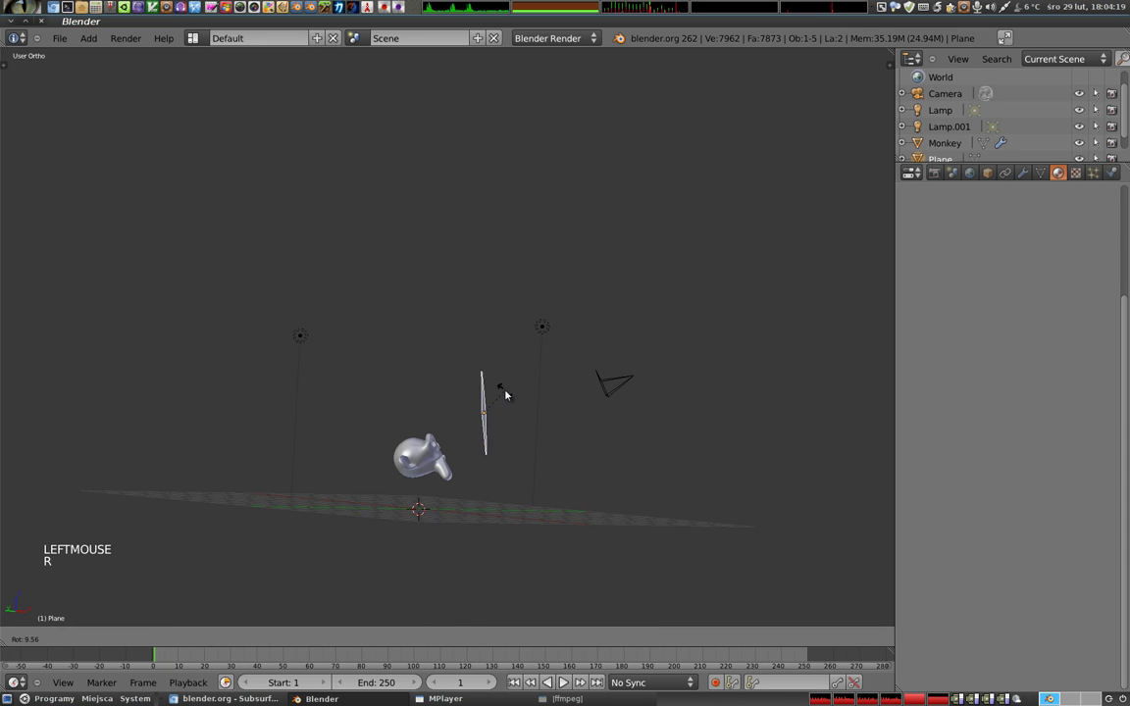
{"action": "left_click", "coordinate": [509, 409]}
{"action": "key", "text": "KP_0"}
- Rotate and shift the plane in camera view so it hides the right half of the monkey
{"action": "key", "text": "r"}
{"action": "left_click", "coordinate": [569, 182]}
{"action": "key", "text": "r"}
{"action": "left_click", "coordinate": [565, 289]}
{"action": "key", "text": "r"}
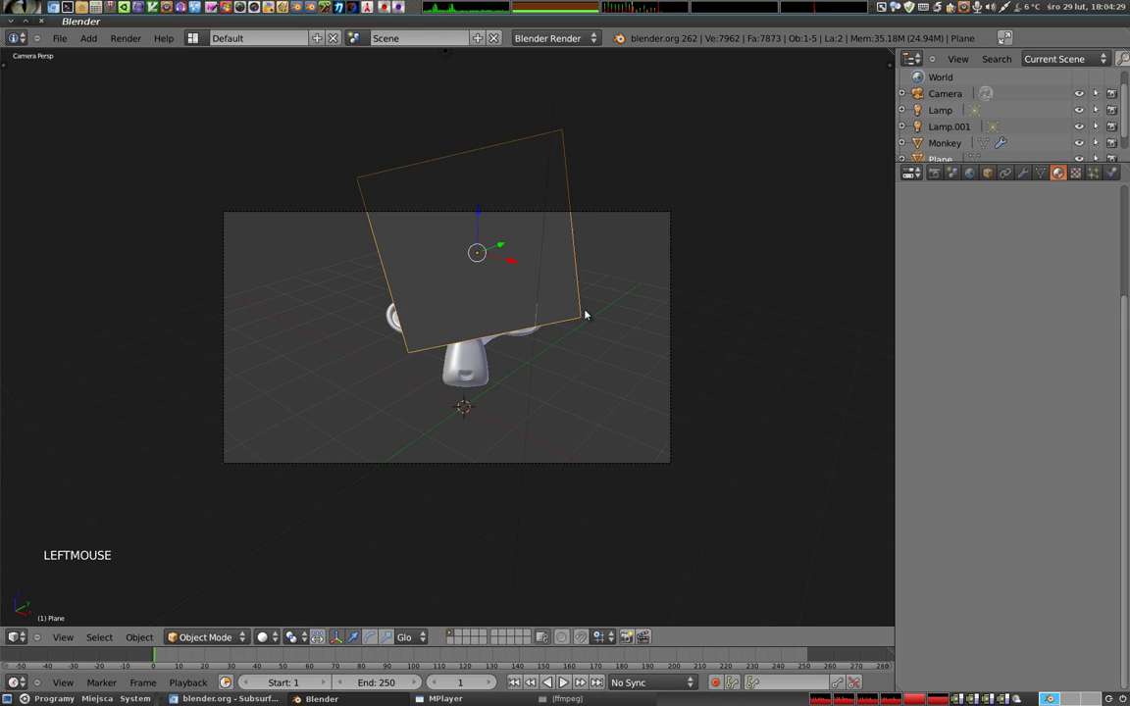